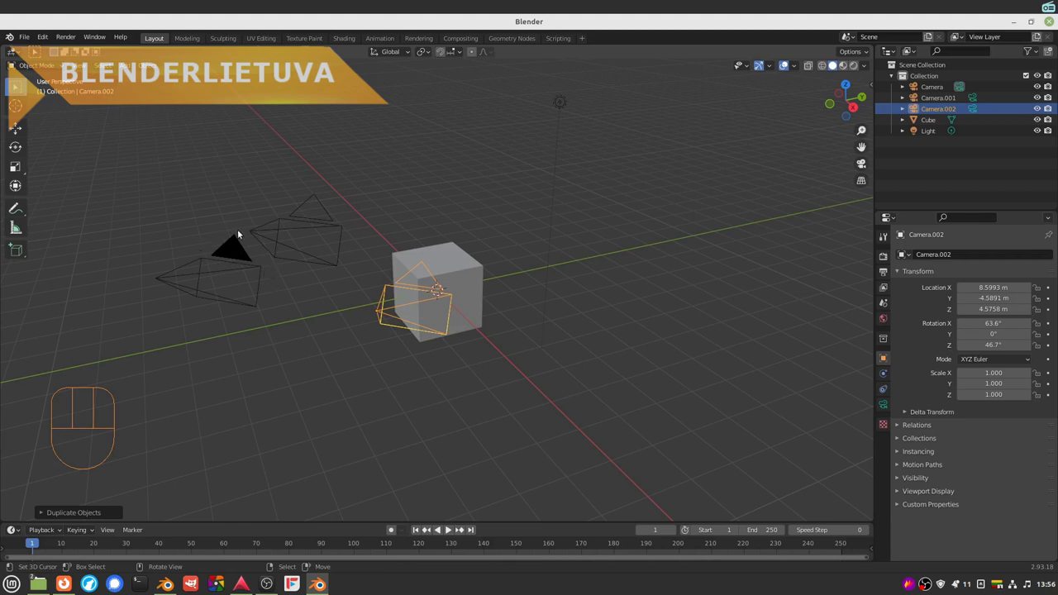
Select Camera and toggle into and out of its camera view with Numpad 0.
right_click(234, 256)
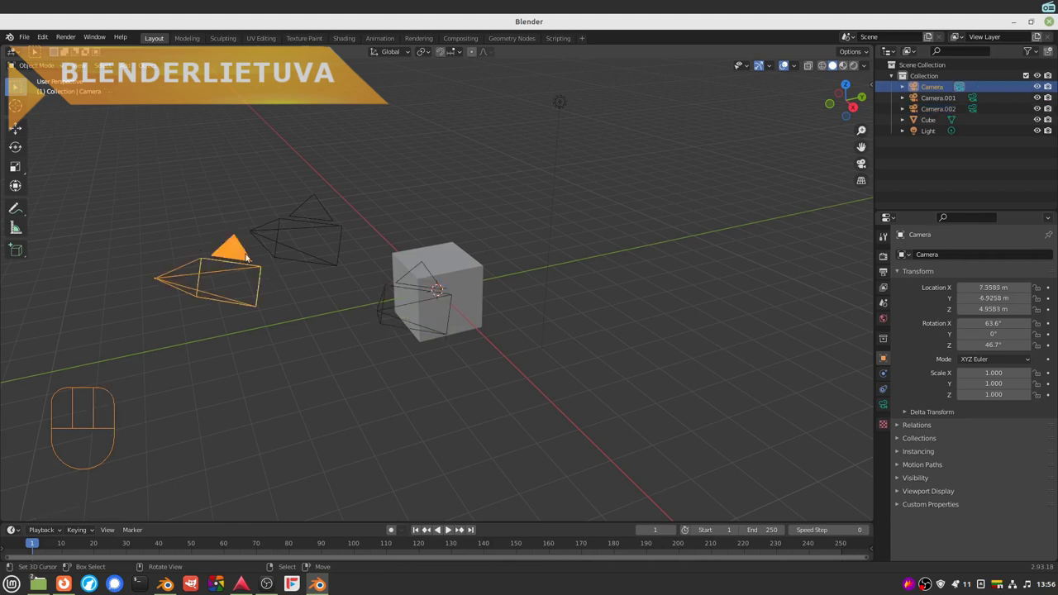
key(KP_0)
key(KP_0)
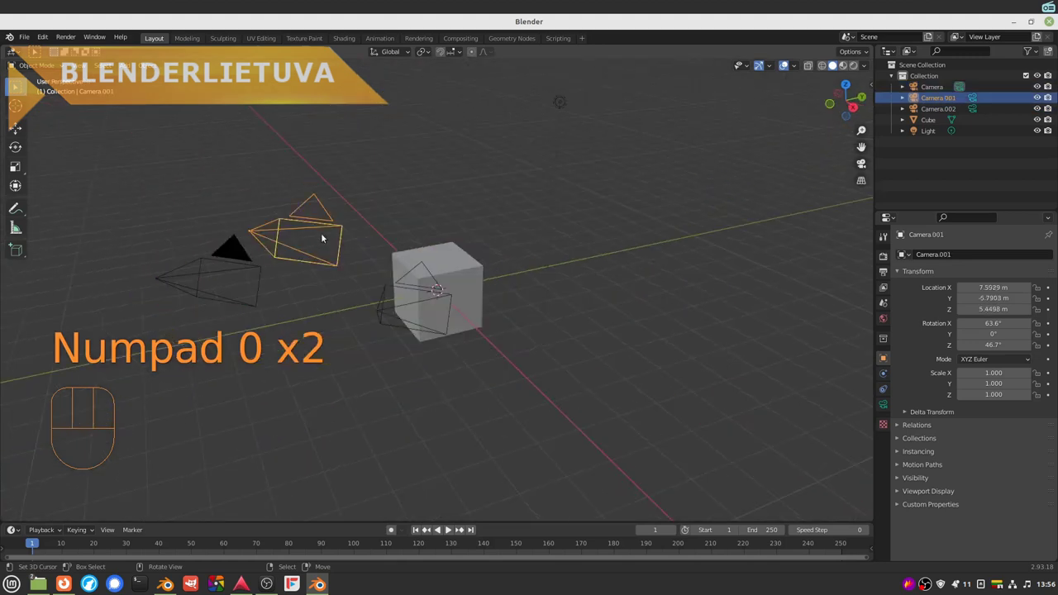
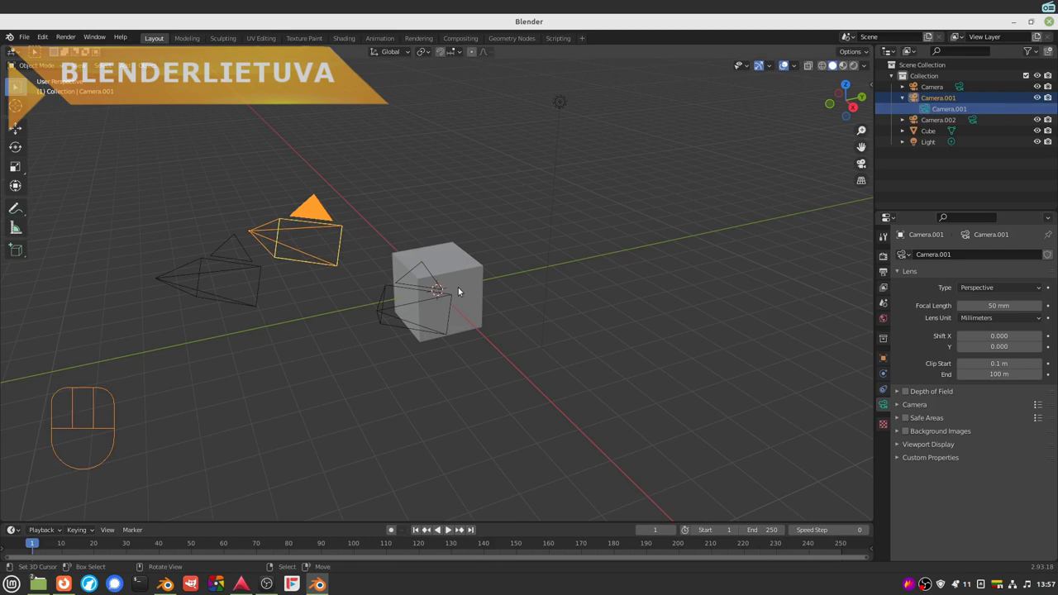
View the scene through Camera.001, then orbit back out to the free view.
key(KP_0)
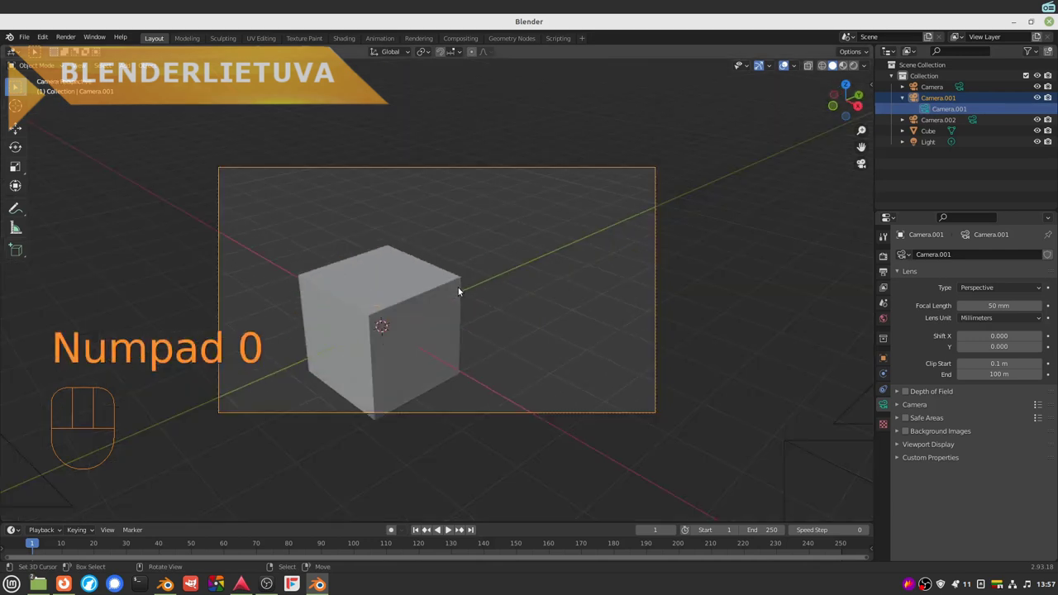
drag(745, 229, 683, 234)
Select Camera.002, view through it, return to perspective, and reselect Camera.001.
right_click(274, 324)
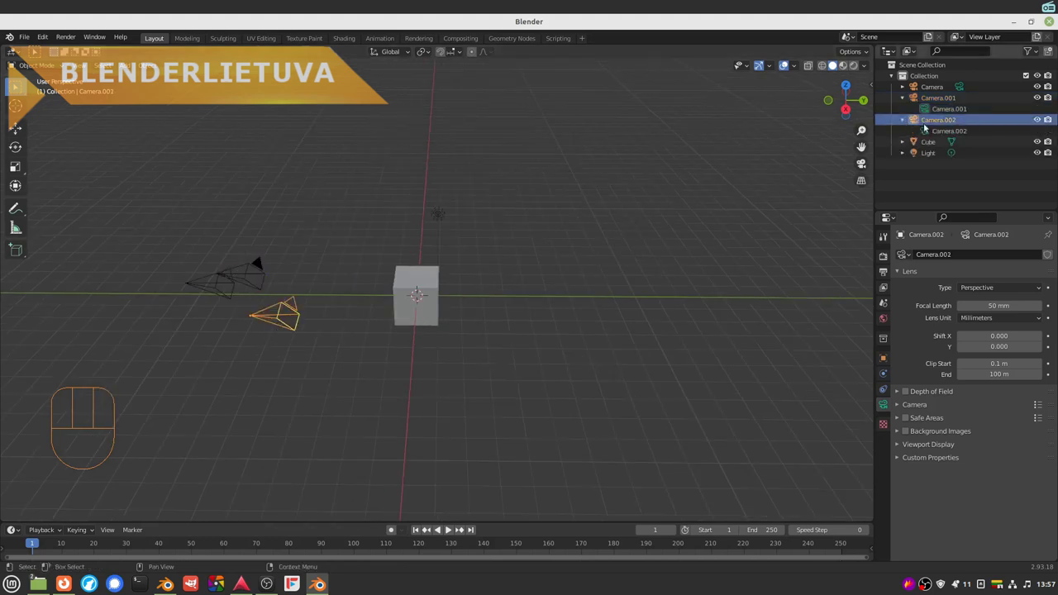
key(KP_0)
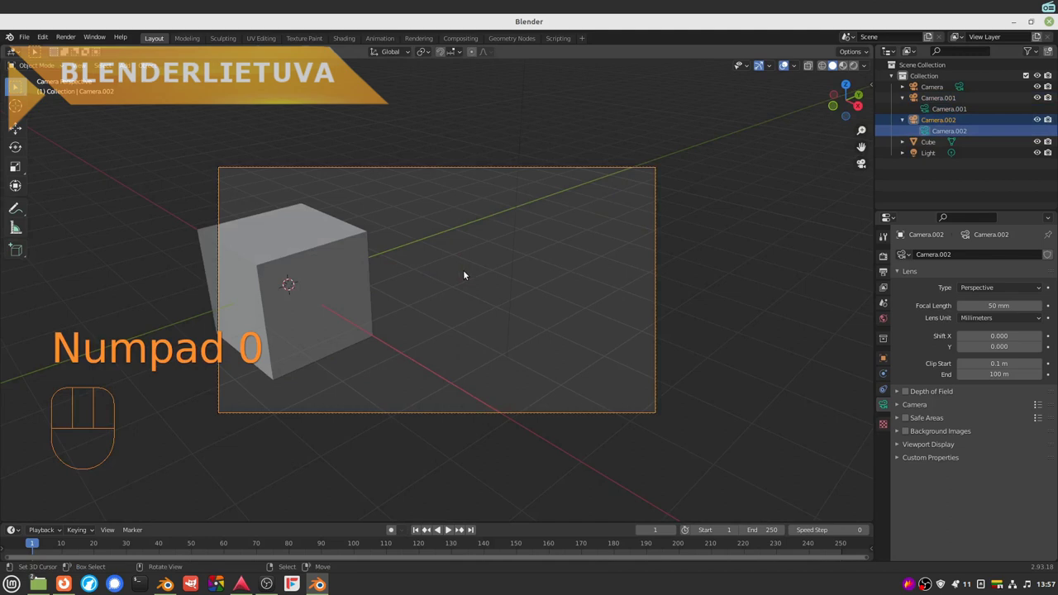
key(KP_0)
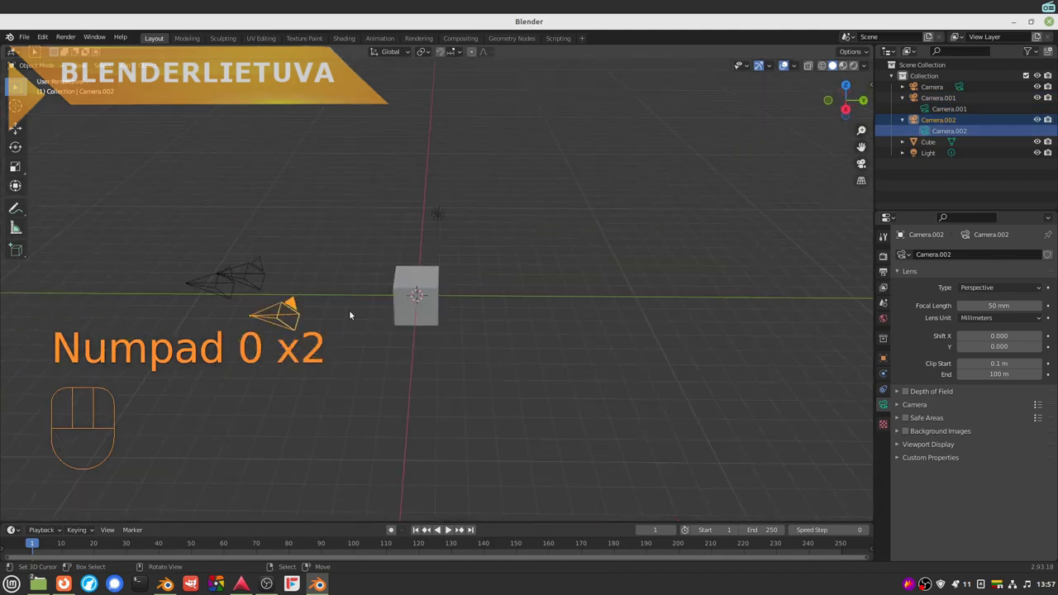
right_click(240, 280)
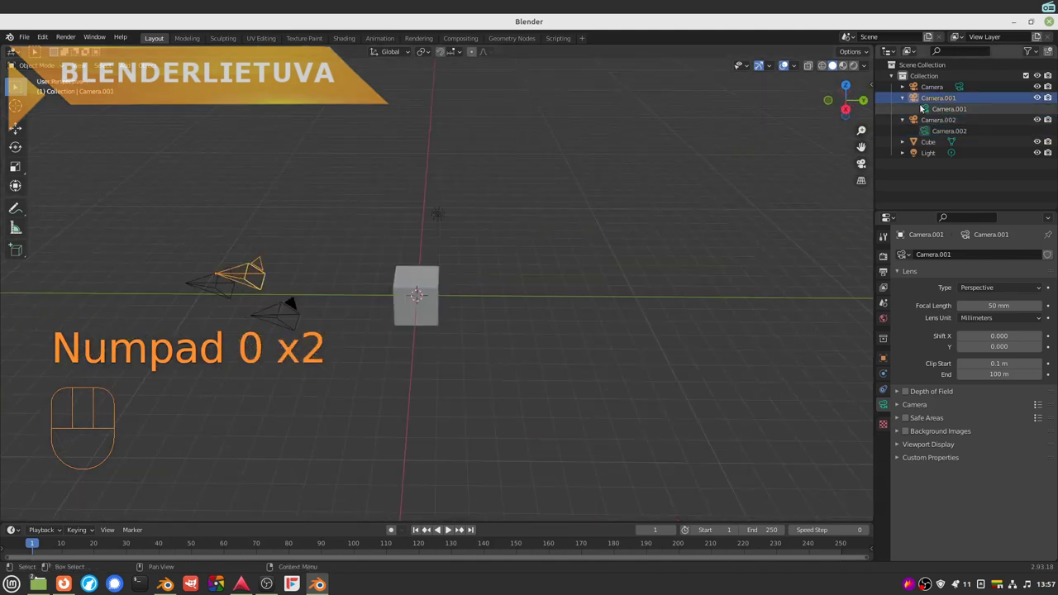